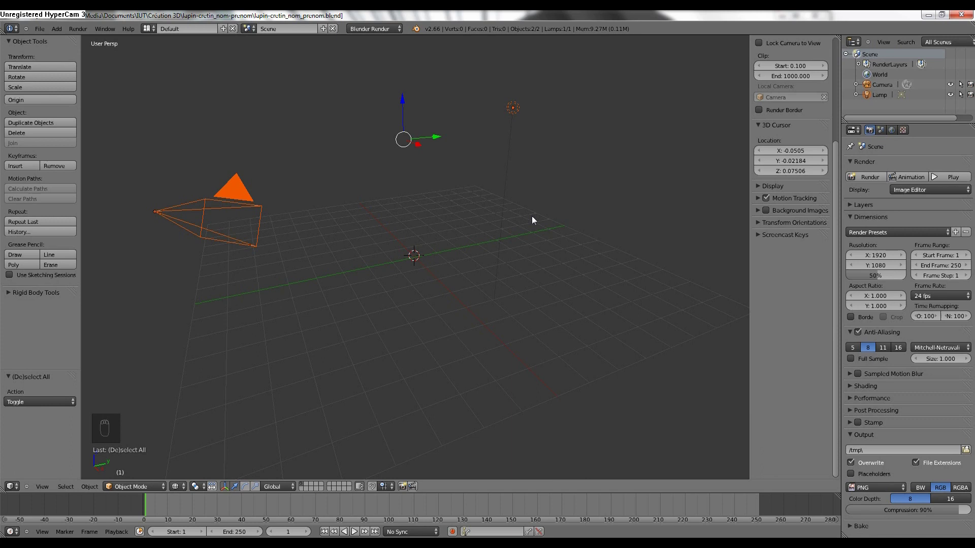
Enable Background Images in the Properties shelf and add an empty image slot
key(n)
key(n)
key(n)
key(n)
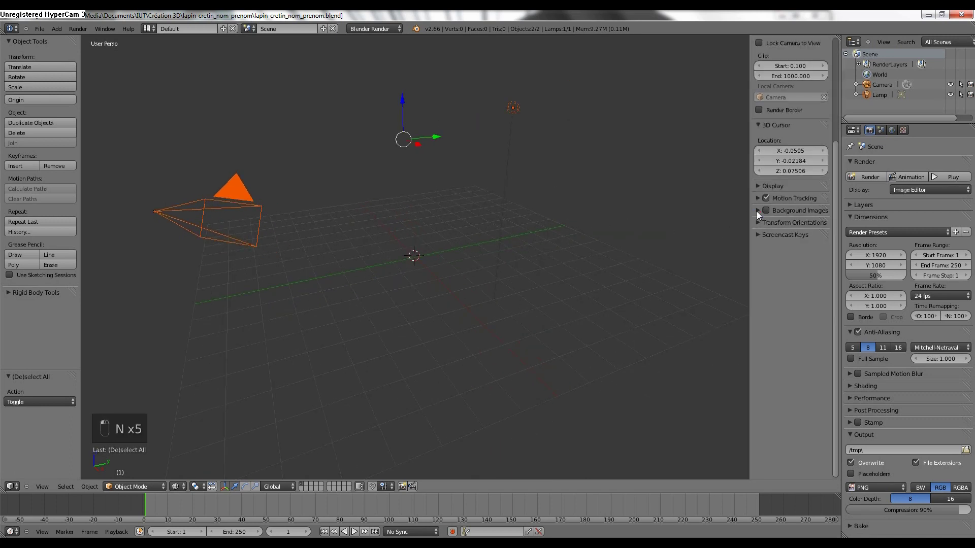
drag(787, 218, 760, 213)
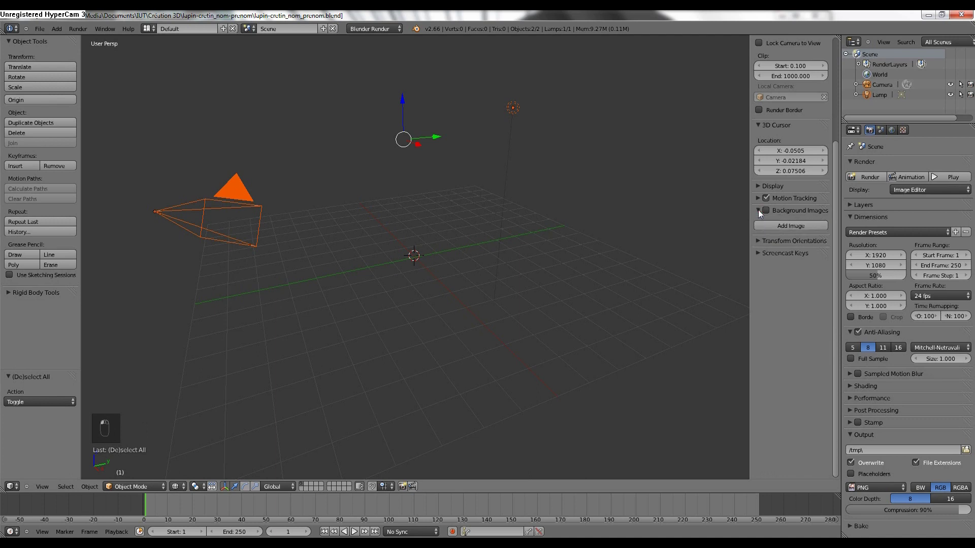
drag(799, 214, 771, 216)
drag(802, 238, 797, 230)
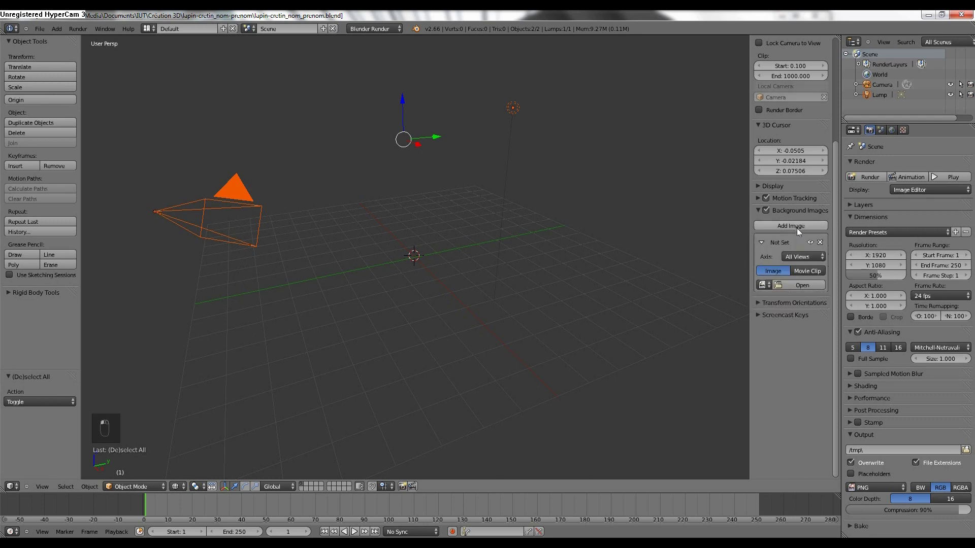
Load the Rabbid reference PNG into the new background image slot
middle_click(798, 288)
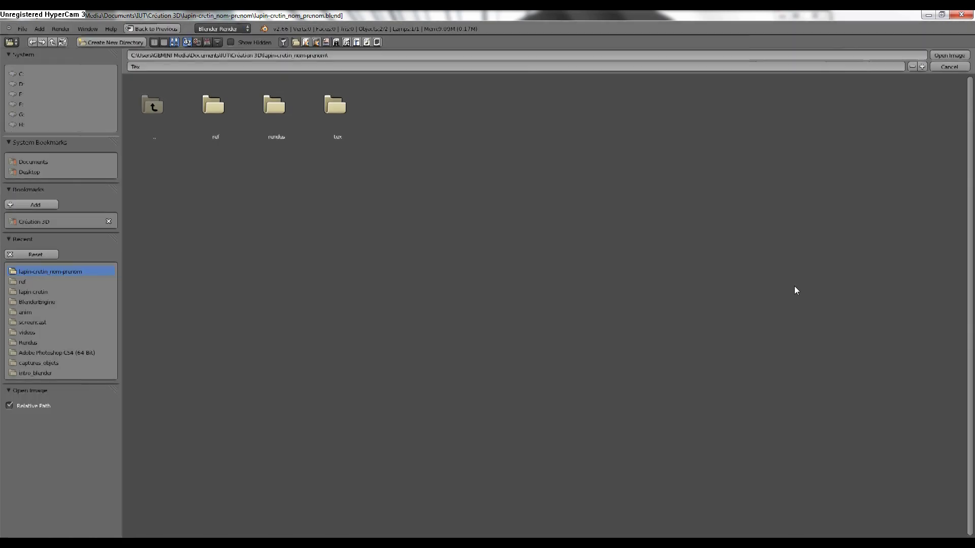
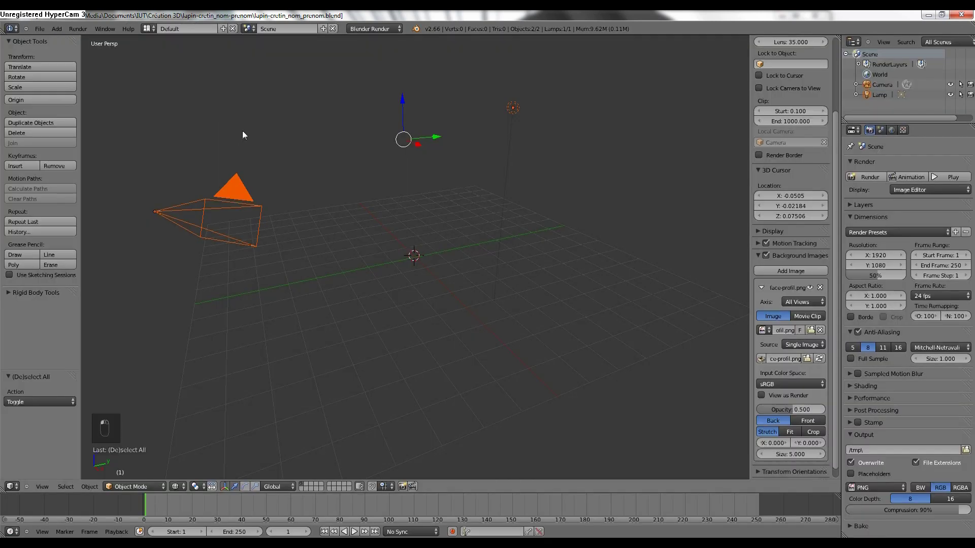
middle_click(611, 290)
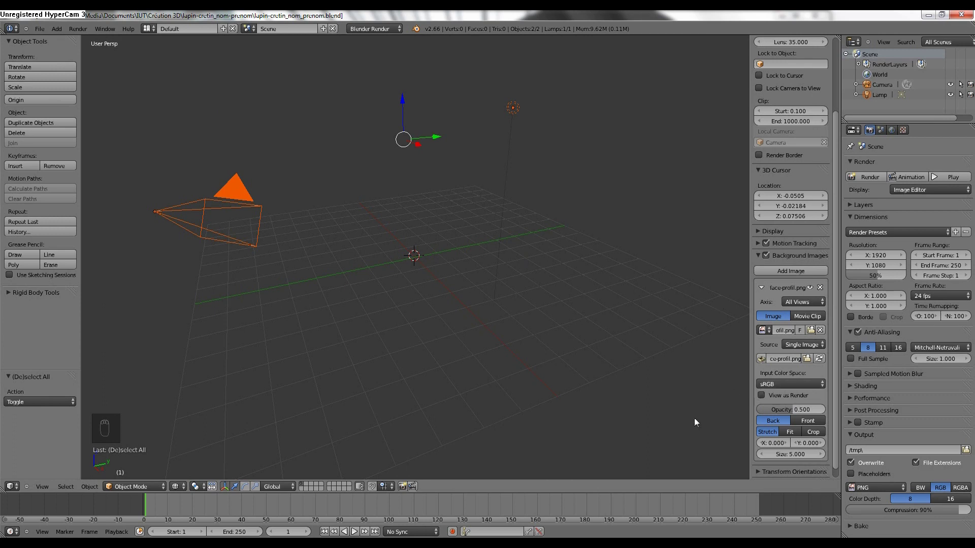
View the scene in Front Ortho and set the reference image's Axis to Front only
key(KP_1)
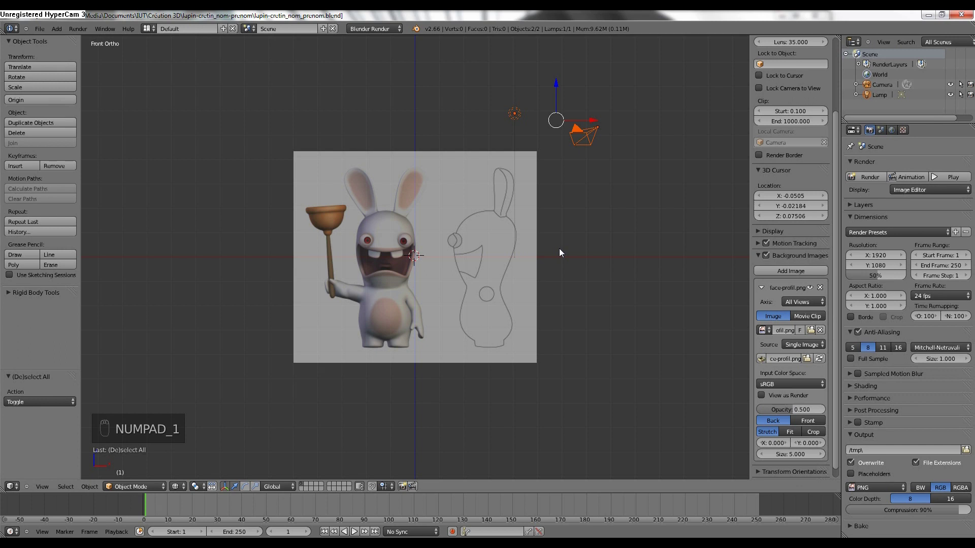
key(KP_5)
key(KP_3)
key(KP_1)
key(KP_7)
key(KP_1)
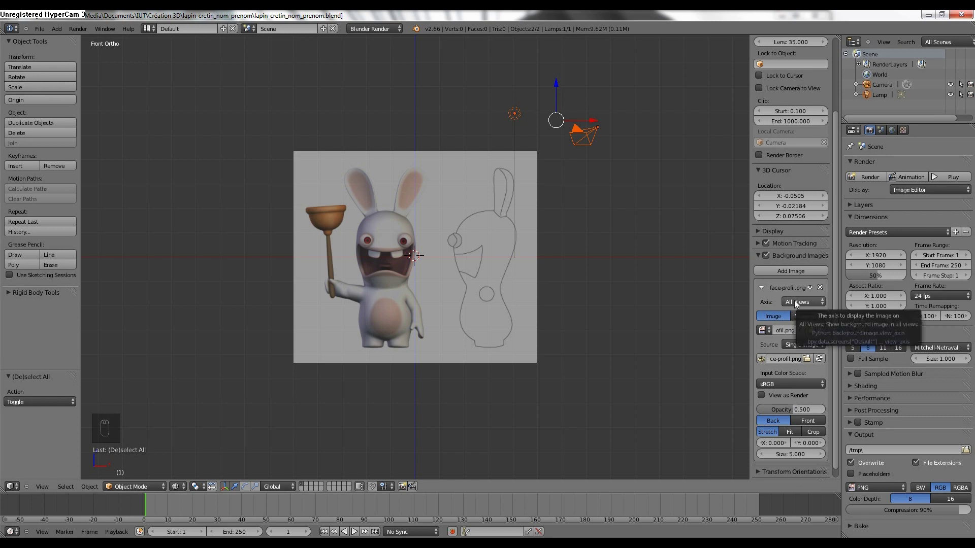
drag(796, 304, 698, 292)
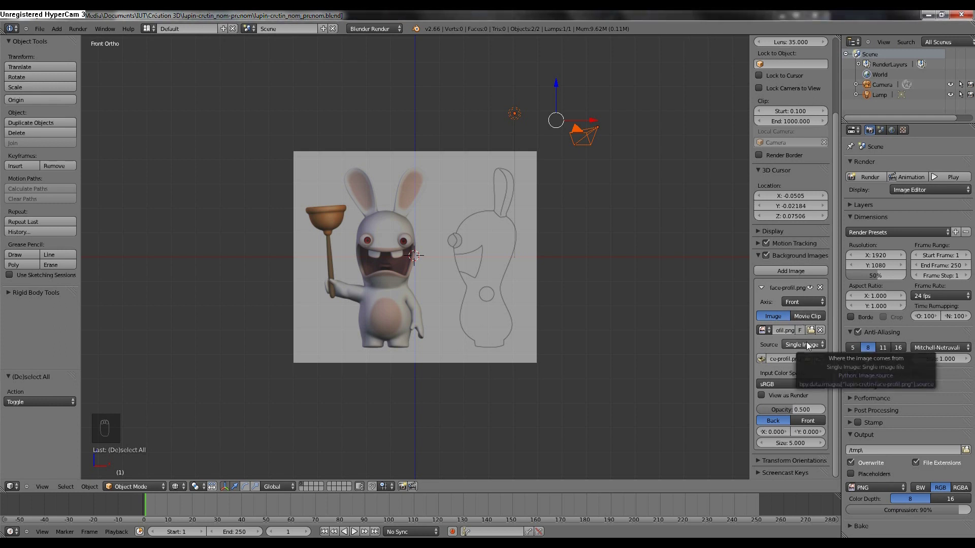
drag(809, 346, 828, 379)
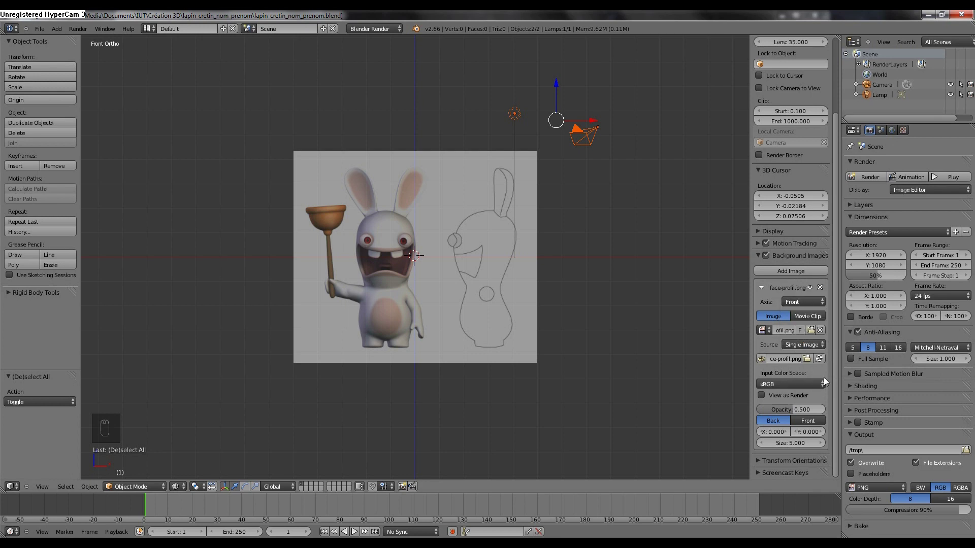
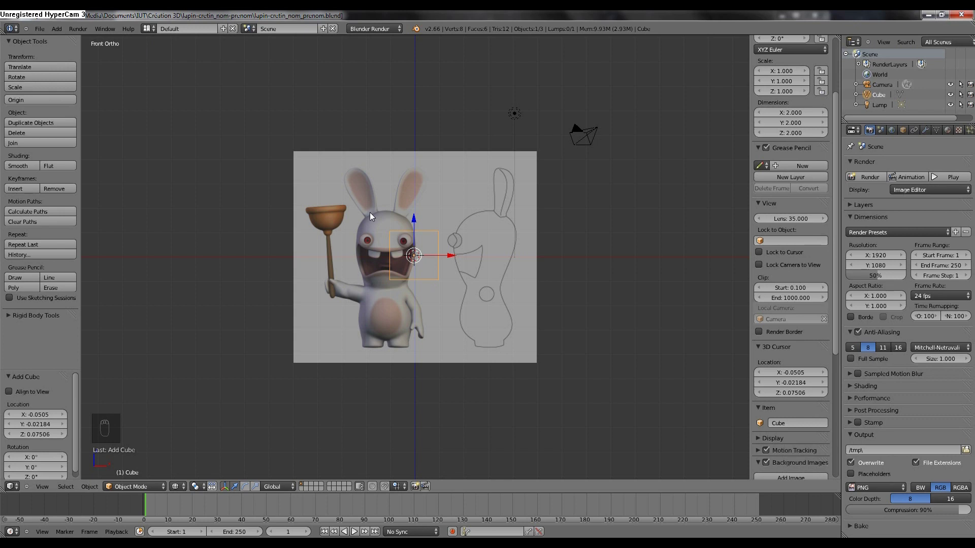
key(e)
key(z)
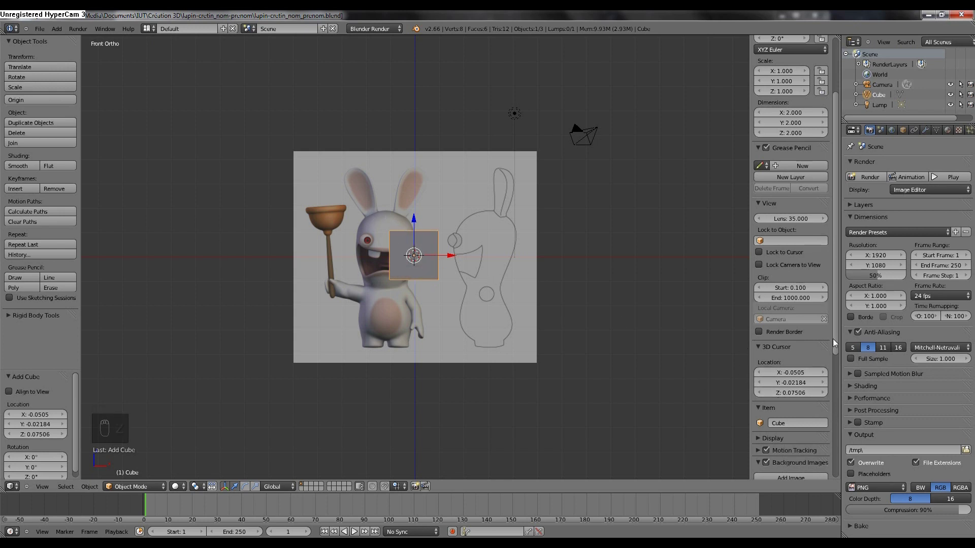
middle_click(835, 343)
middle_click(825, 421)
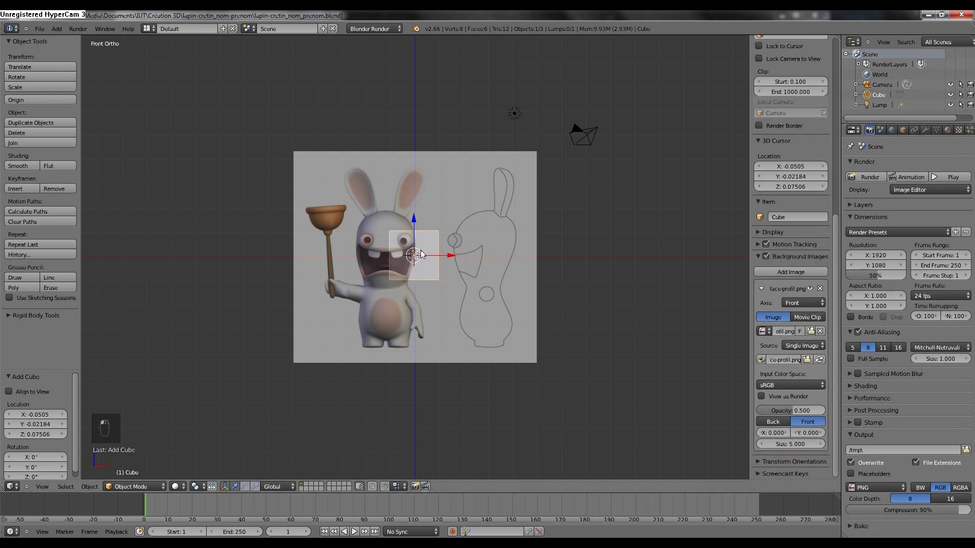
drag(774, 405, 779, 421)
Offset the reference image to Y 4.279 and X 1.200 so the Rabbid's feet sit on the origin
key(Delete)
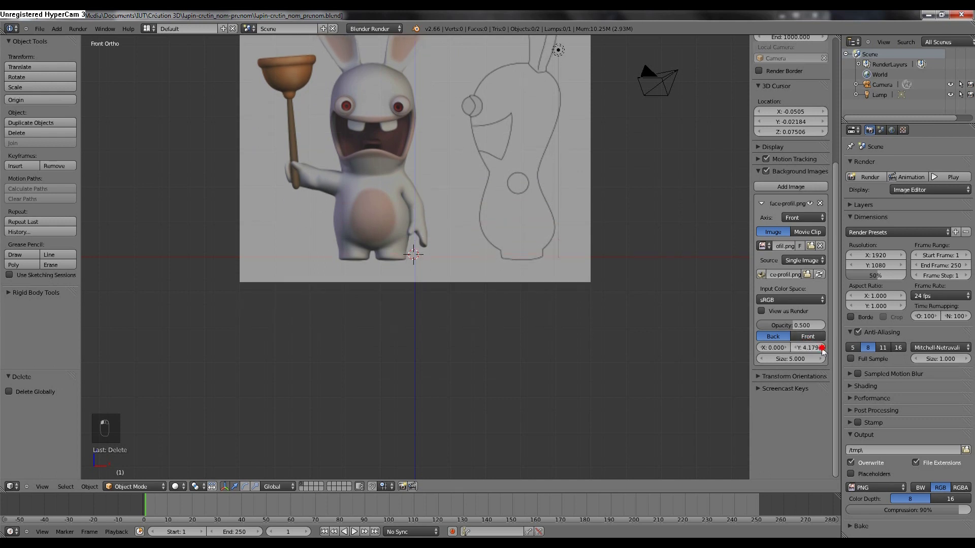
drag(771, 341, 448, 170)
key(KP_1)
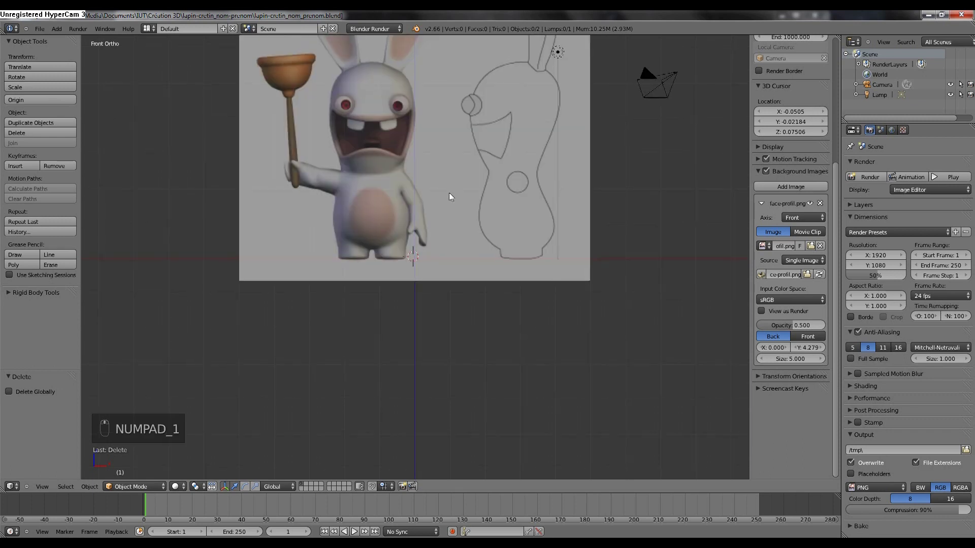
middle_click(471, 103)
middle_click(472, 103)
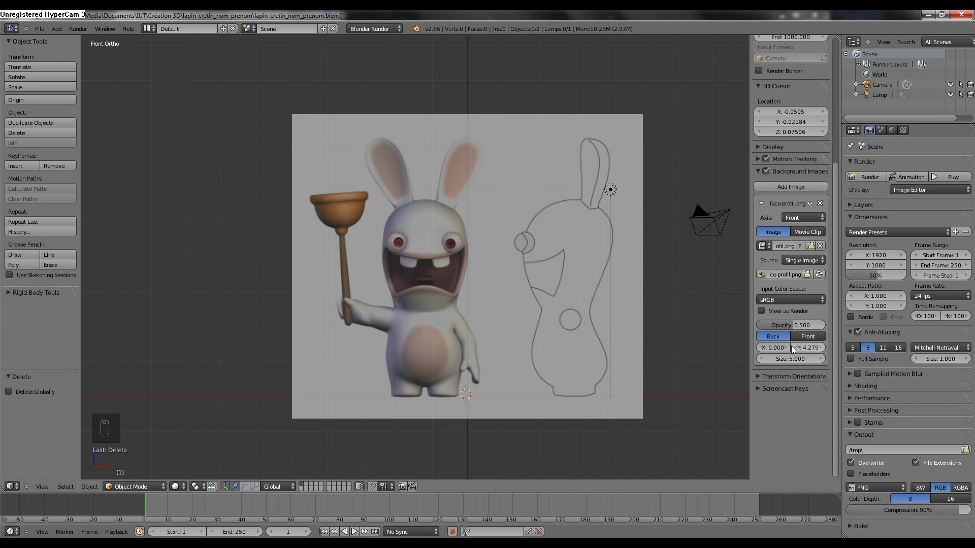
middle_click(789, 349)
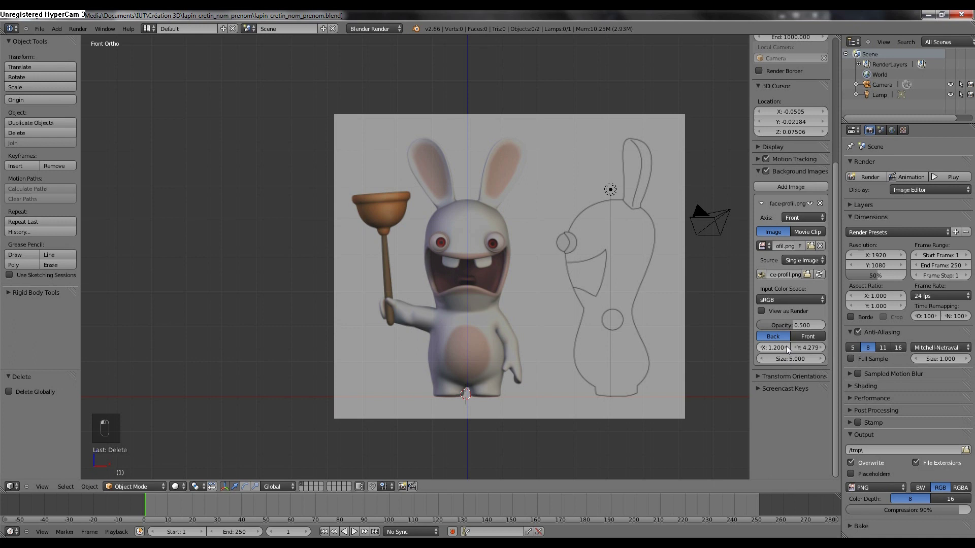
Refine the image's X offset to 1.225 and check the scene from the right side view
scroll(up, 3)
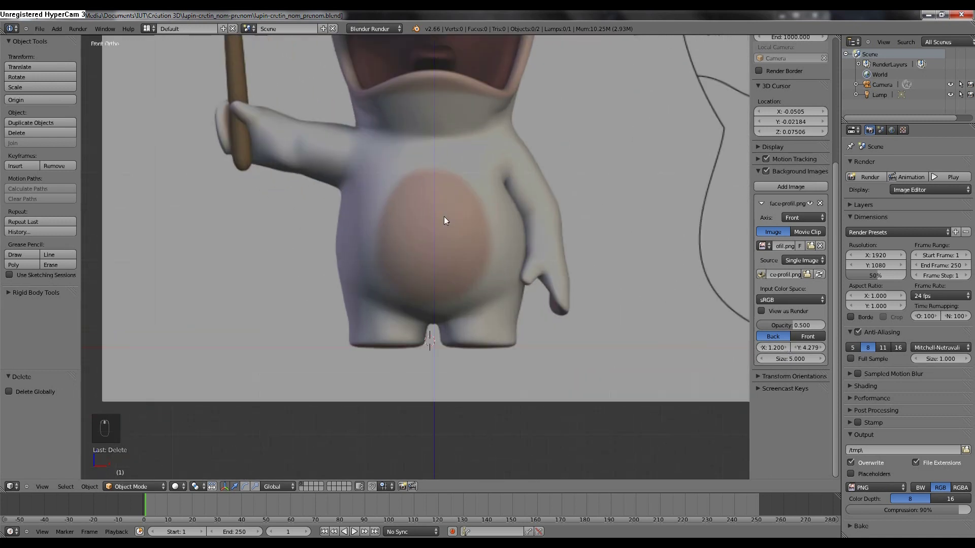
scroll(up, 3)
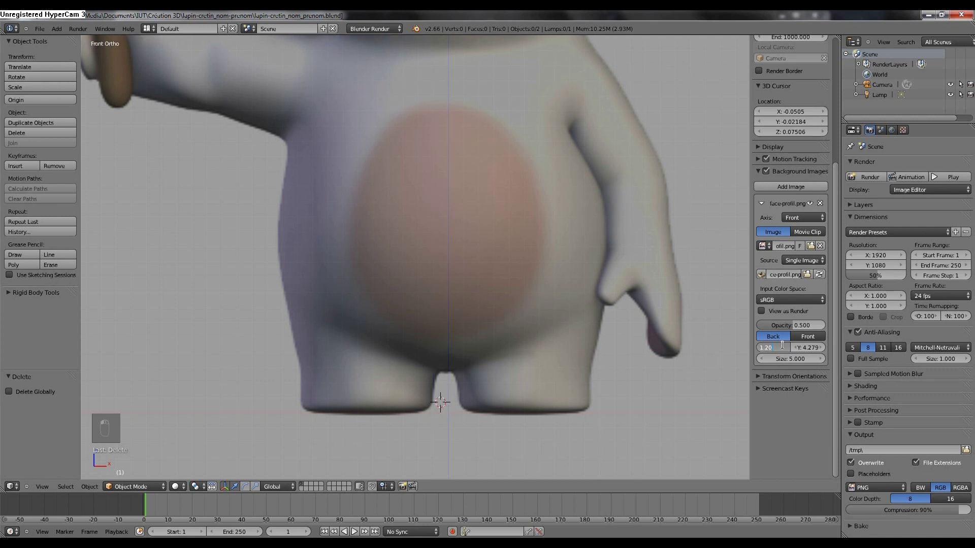
key(BackSpace)
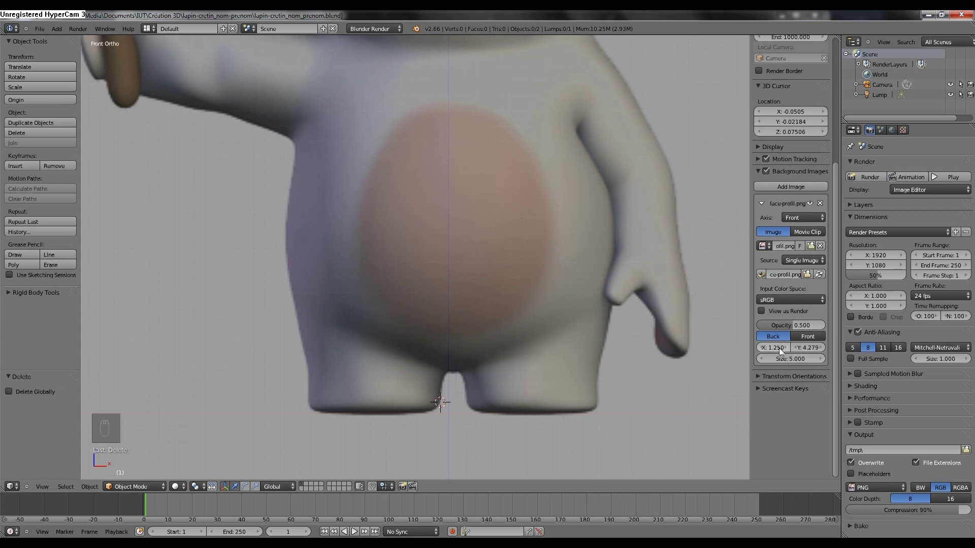
key(BackSpace)
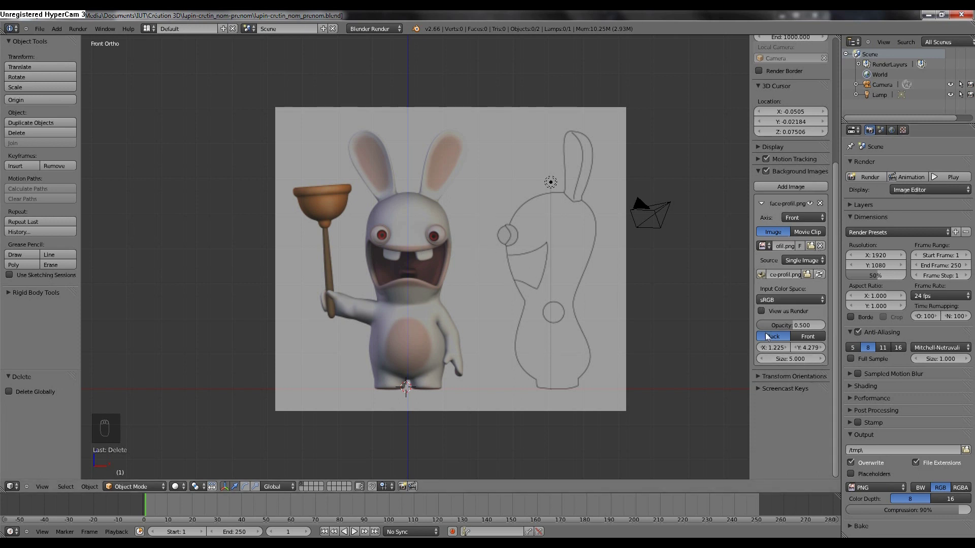
key(KP_3)
Add a second background image slot and browse the already loaded images for it
drag(518, 258, 844, 237)
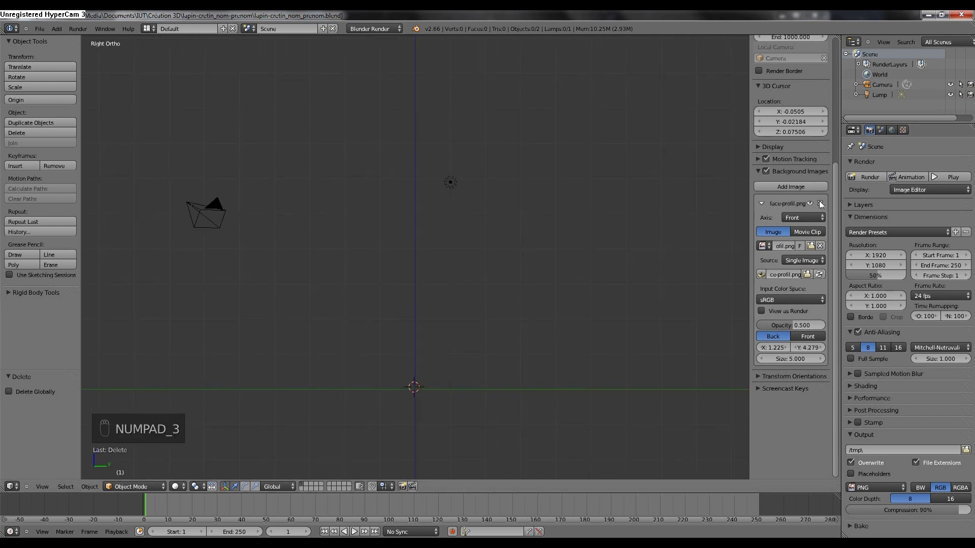
drag(762, 210, 781, 284)
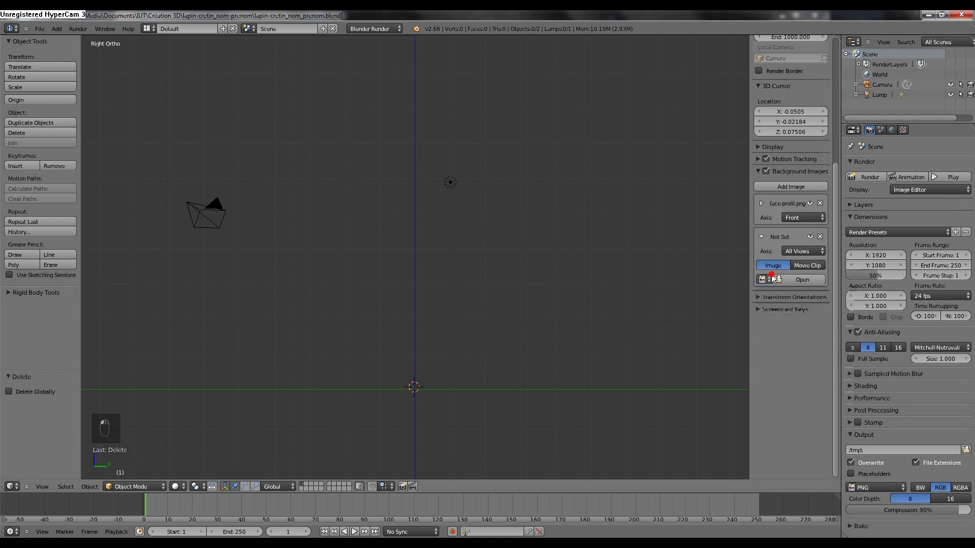
middle_click(773, 279)
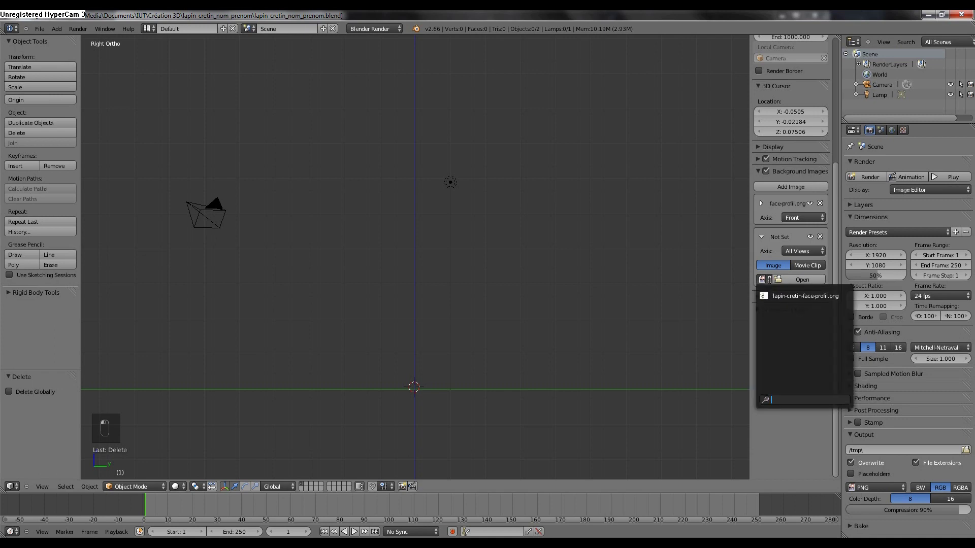
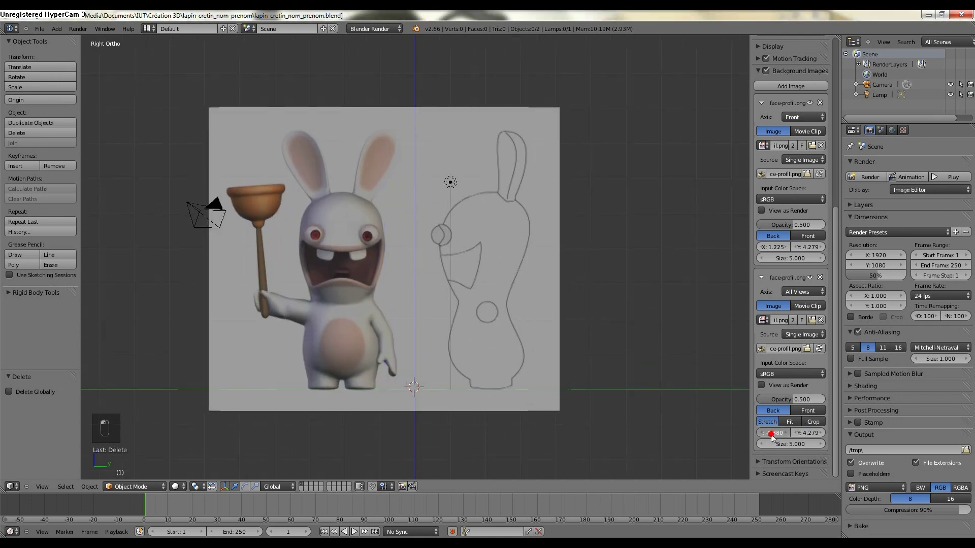
Assign the profile sheet to the second slot, set its Axis to Right and X offset -2.880
middle_click(772, 440)
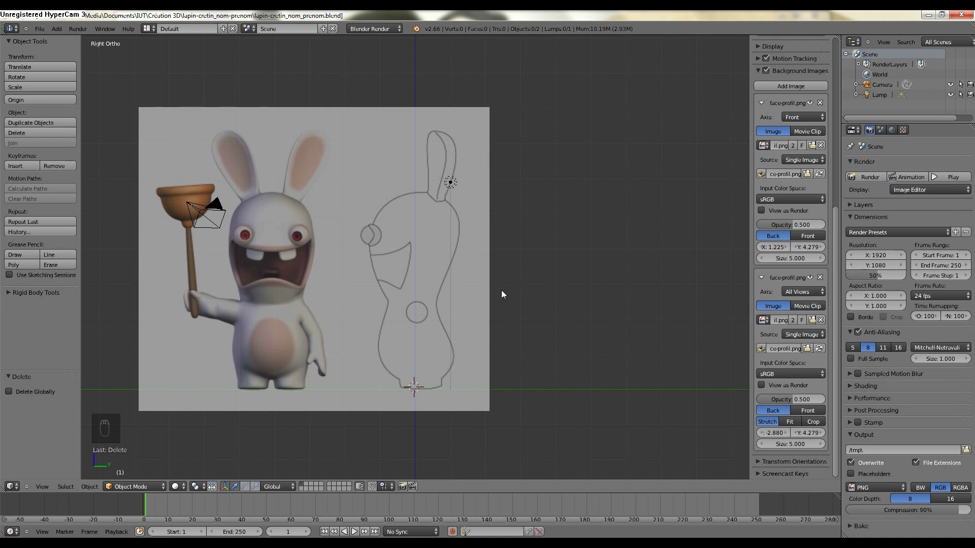
key(KP_1)
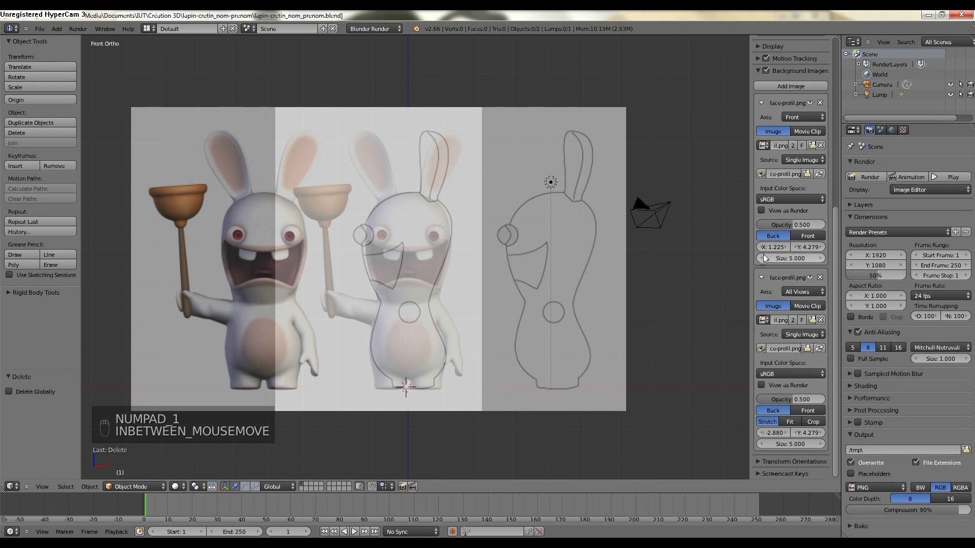
key(KP_3)
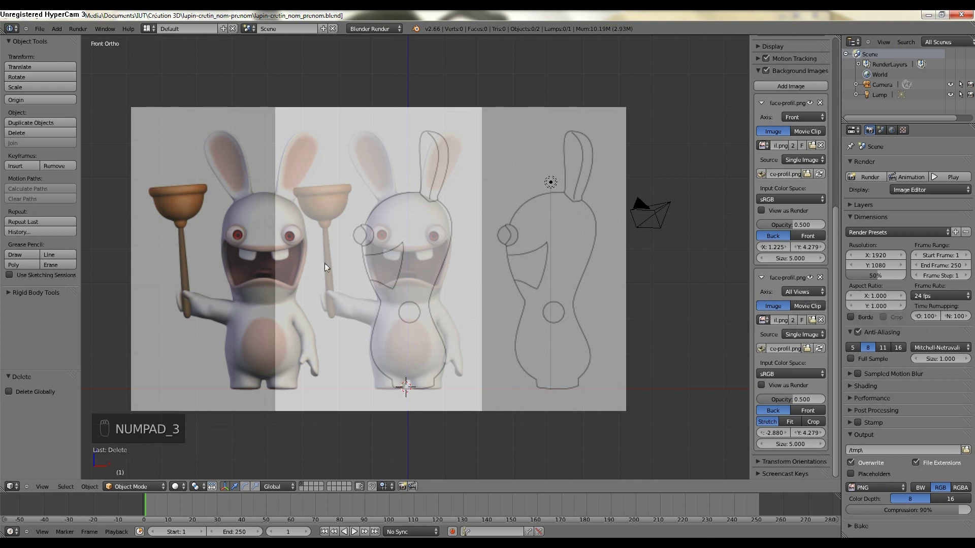
key(KP_3)
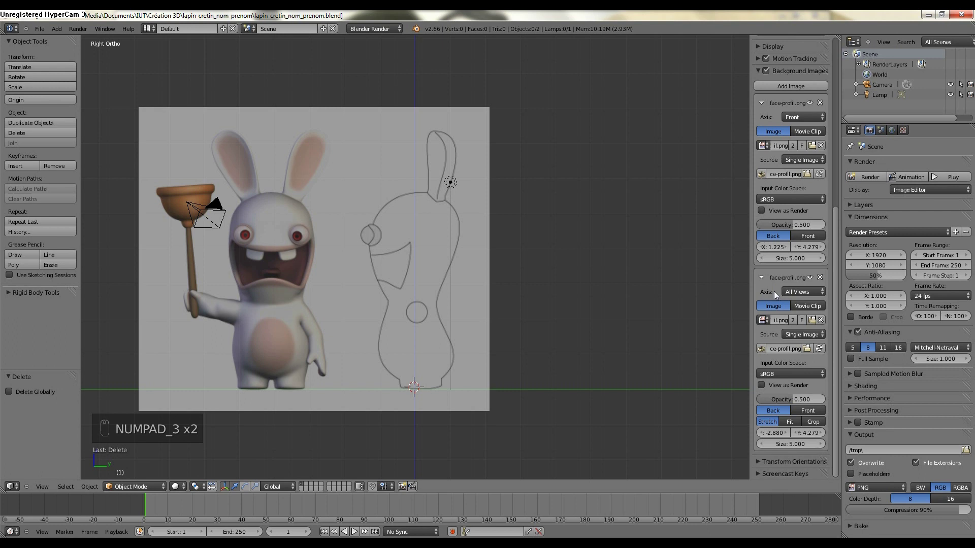
click(800, 296)
click(798, 292)
drag(661, 284, 625, 284)
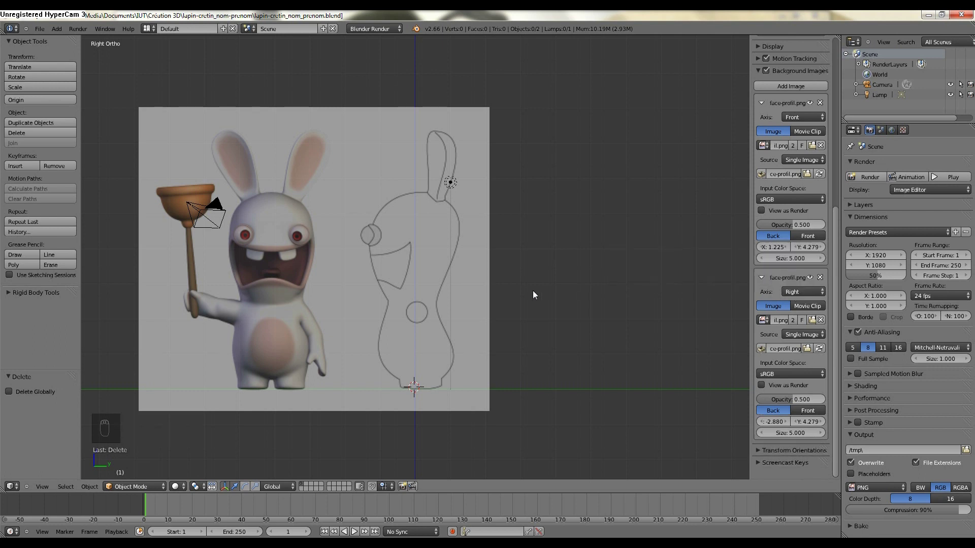
Flip between front and right views to check both reference images line up
middle_click(536, 294)
key(KP_1)
middle_click(536, 294)
key(KP_3)
key(KP_1)
key(KP_3)
key(KP_1)
key(KP_3)
key(KP_1)
key(KP_3)
key(KP_1)
key(KP_3)
key(KP_1)
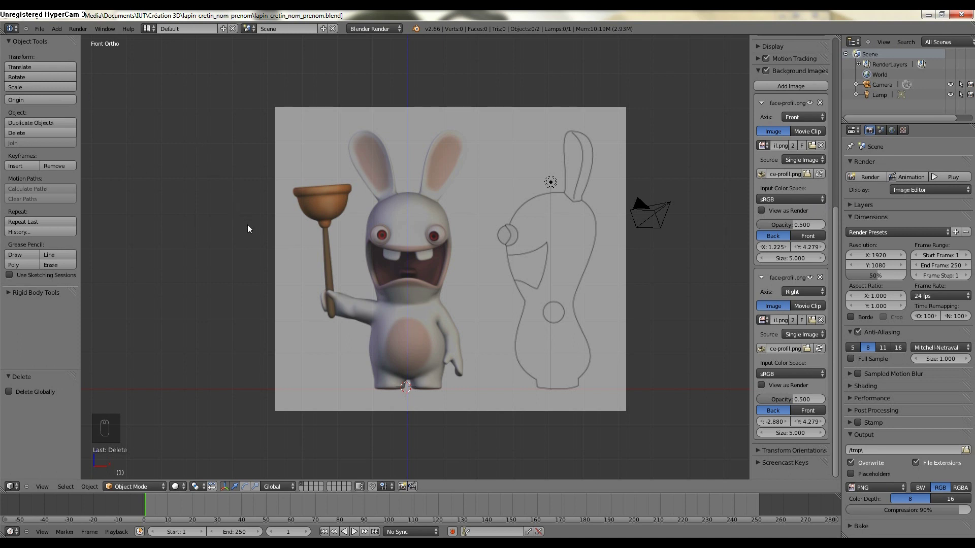
Add a cube mesh and clear its location to the world origin
key(shift+a)
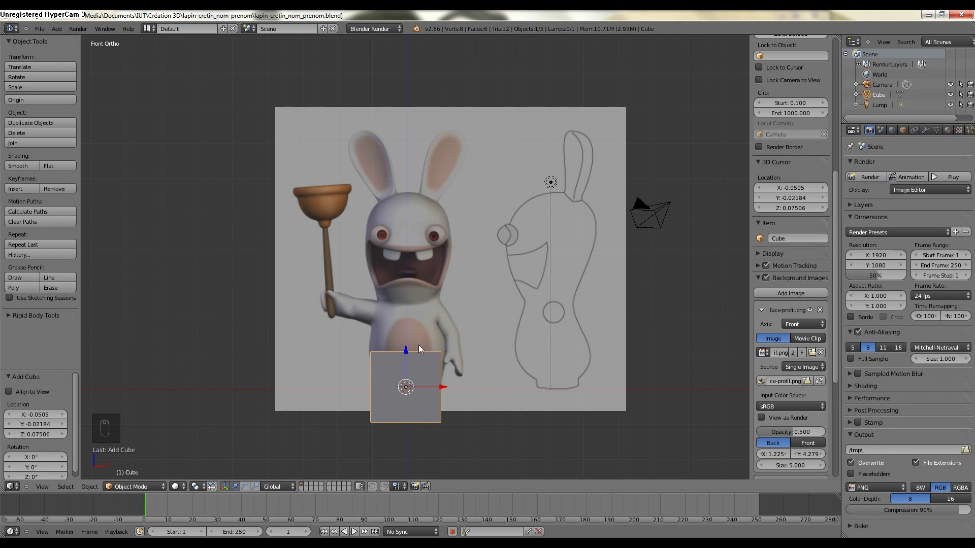
key(alt+g)
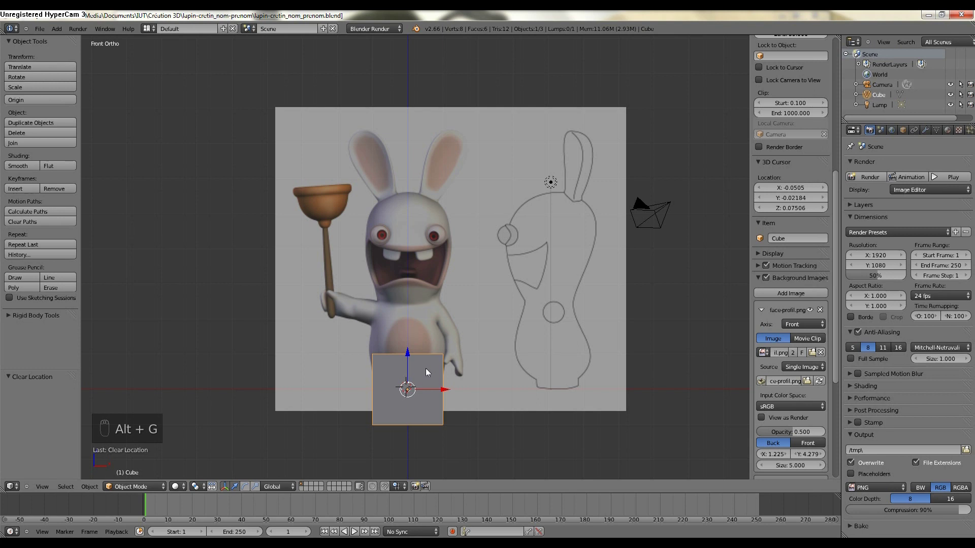
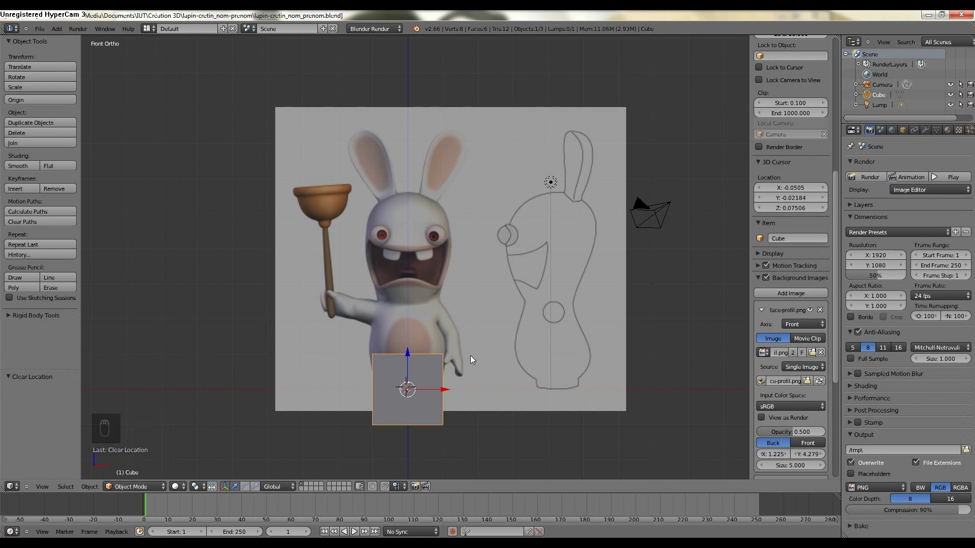
In Edit Mode, cut a vertical edge loop through the cube's centre
key(Tab)
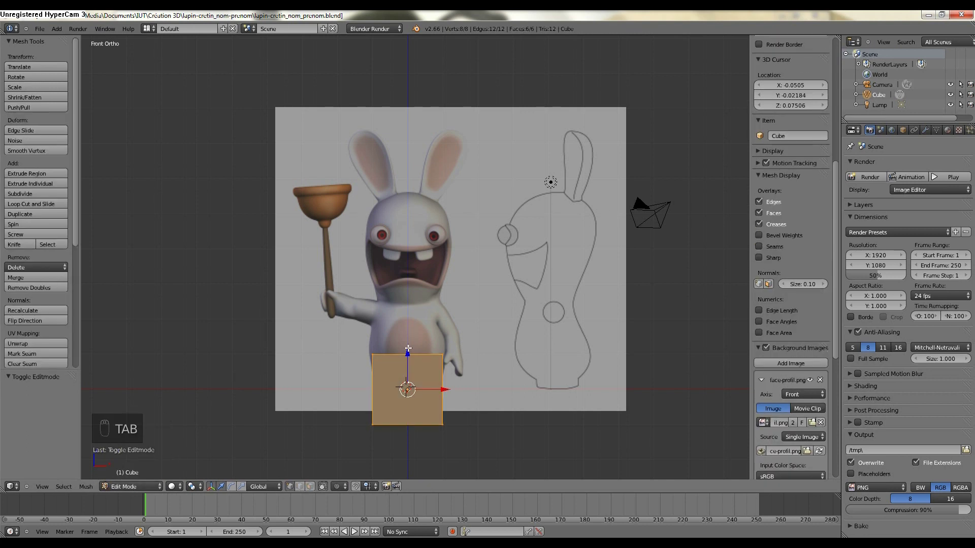
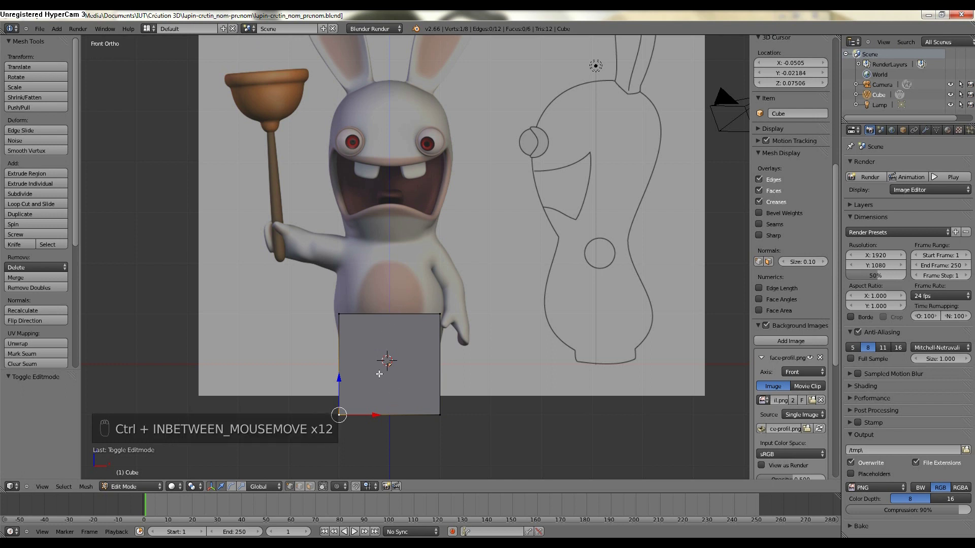
key(ctrl+r)
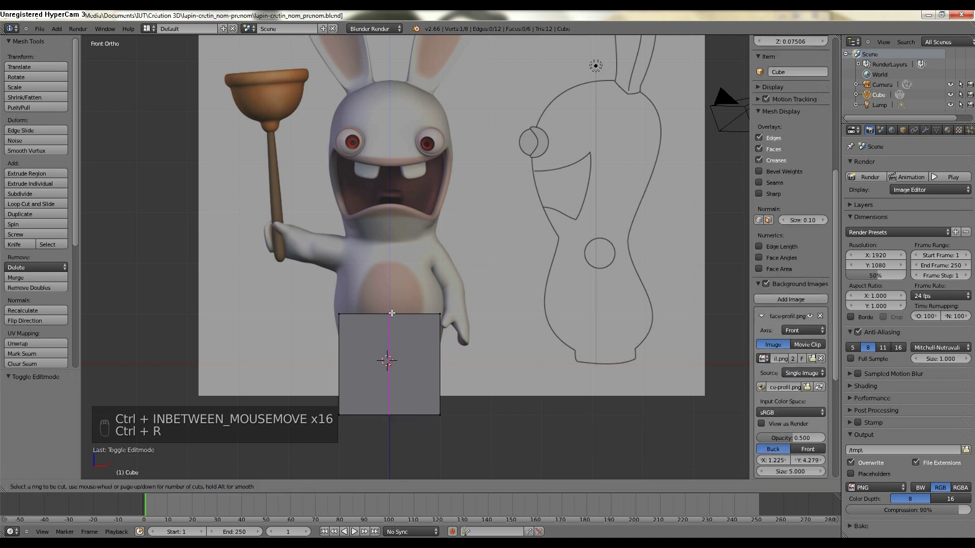
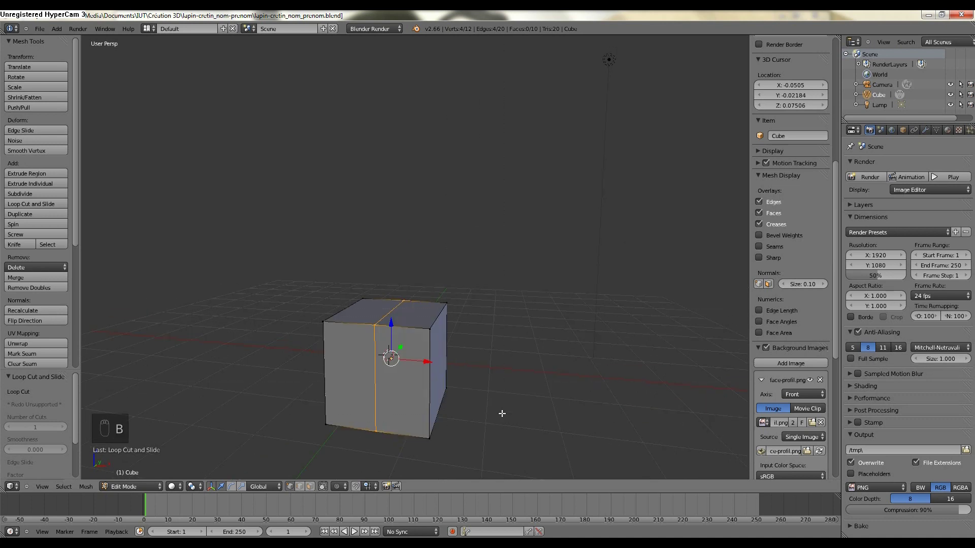
Select the cube's right-half vertices and delete them, leaving the left half
key(a)
key(b)
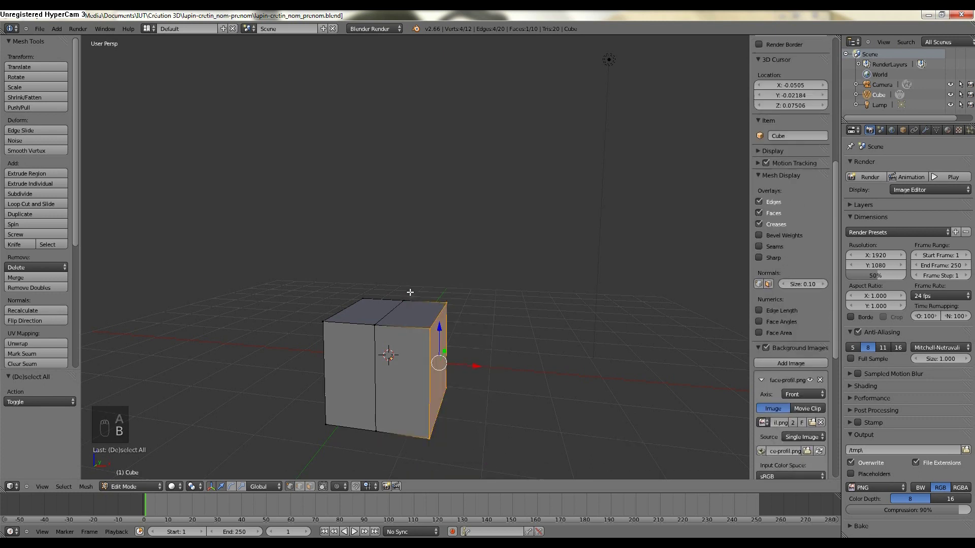
key(Delete)
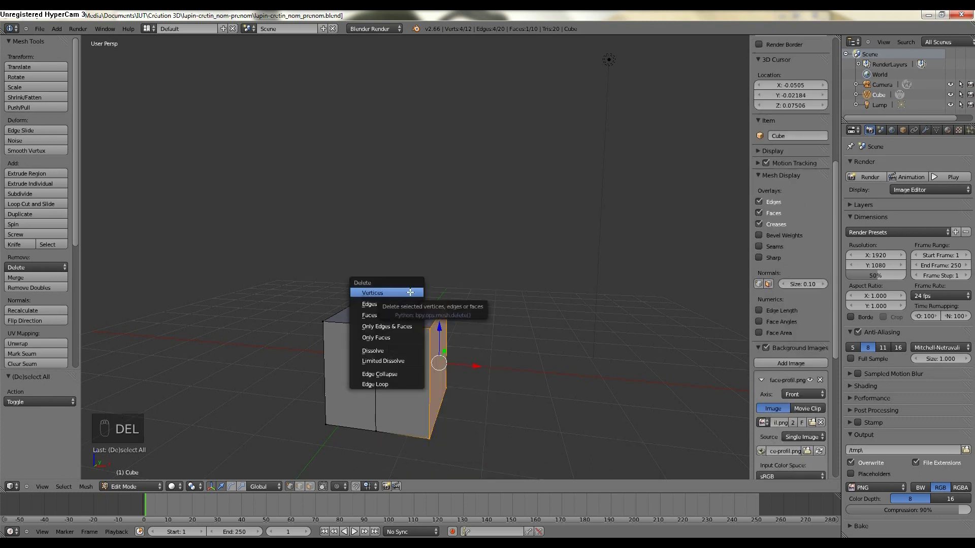
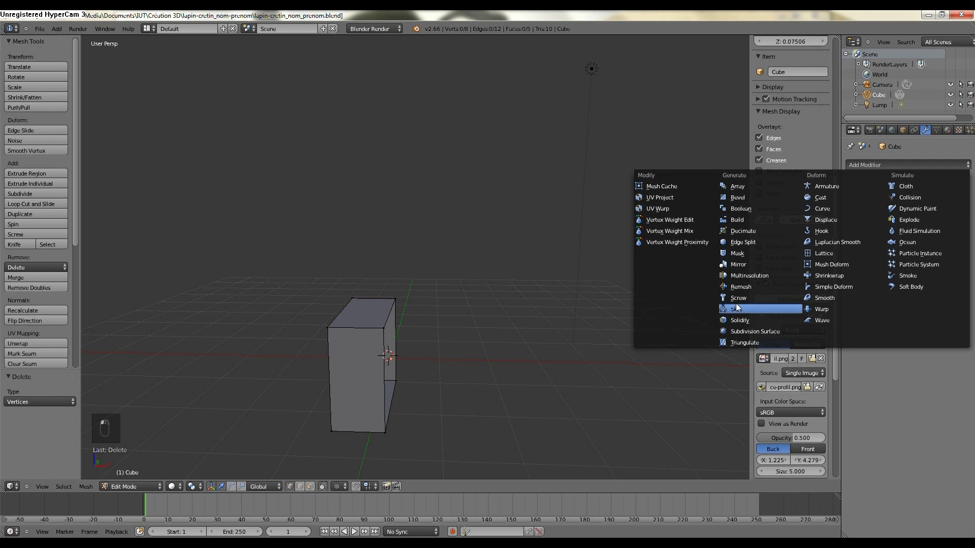
Add a Mirror modifier to the halved cube so the deleted half is restored
drag(744, 270, 918, 164)
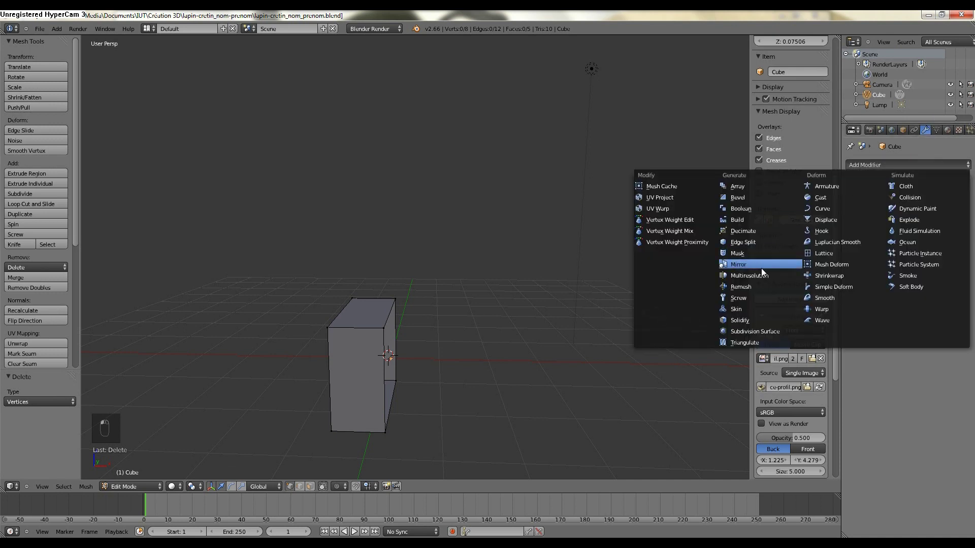